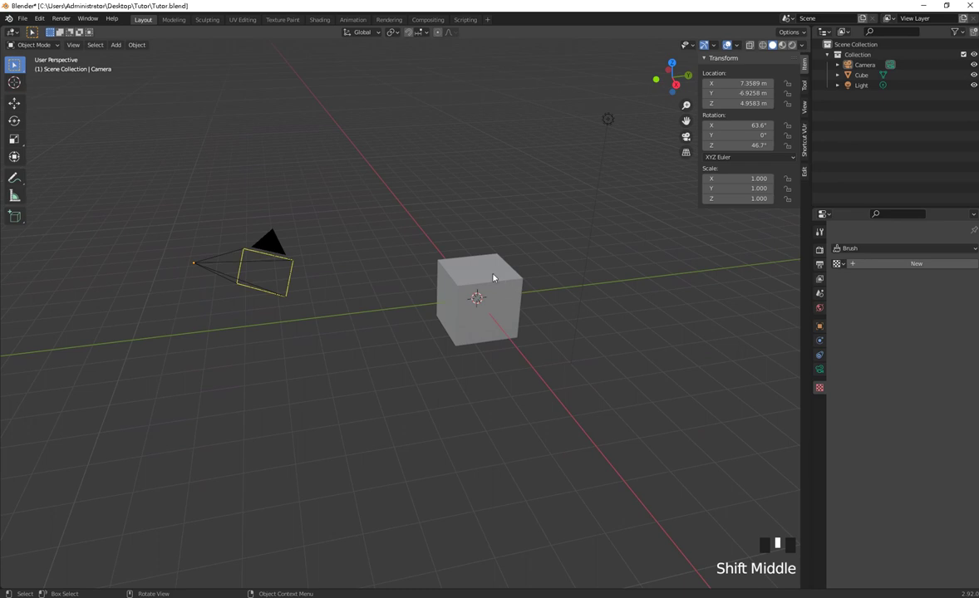
Step: Make the default cube the active object instead of the camera
click(491, 273)
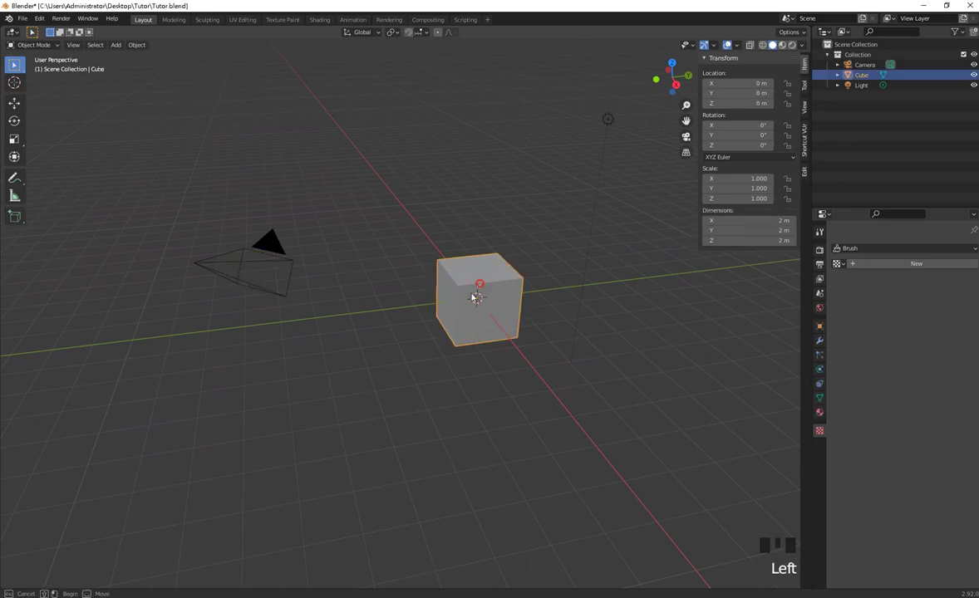
click(476, 290)
click(488, 273)
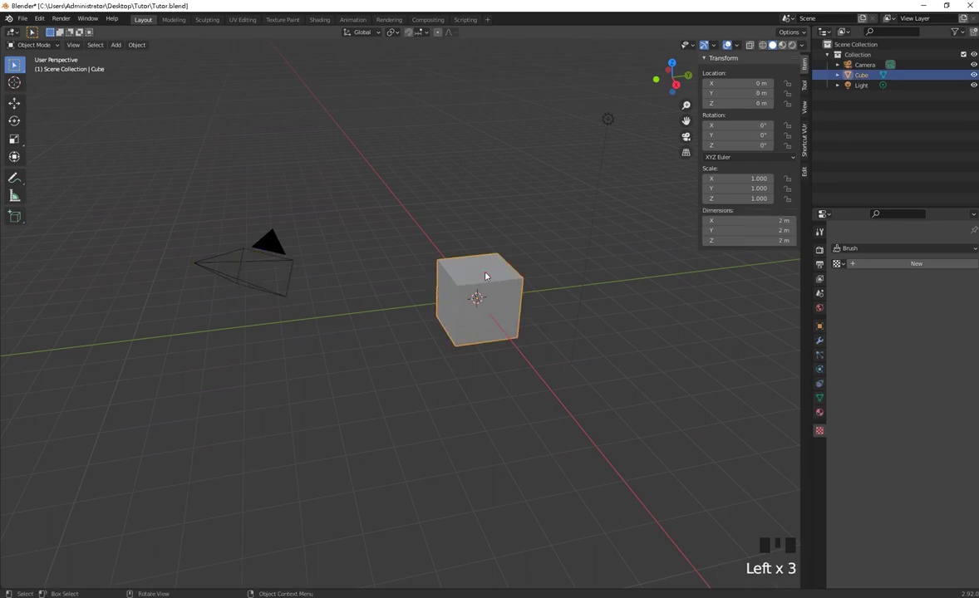
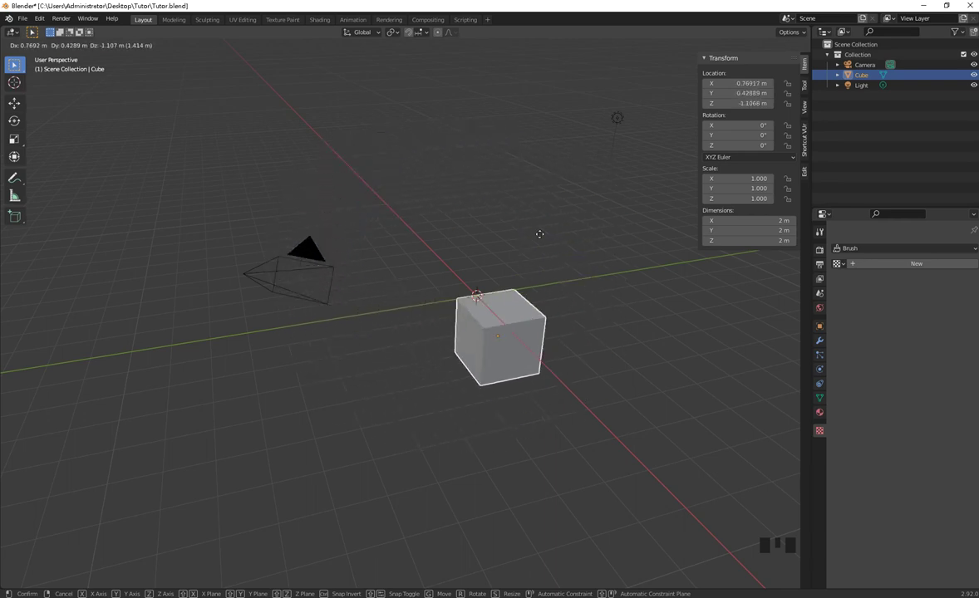
Step: Drag the cube off the origin to around X 2.13 m, Z 4.11 m and start a new grab
drag(498, 354, 327, 301)
key(g)
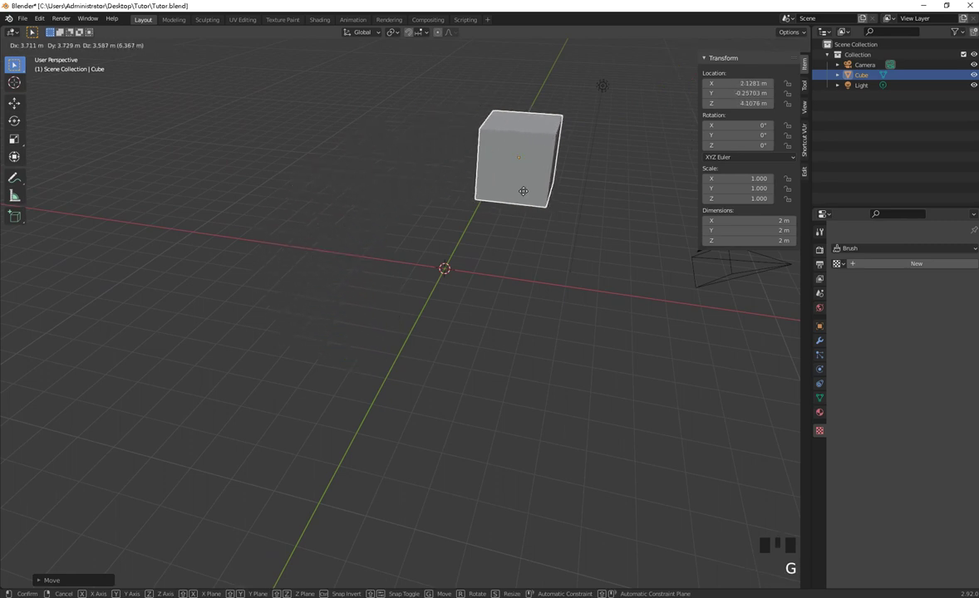
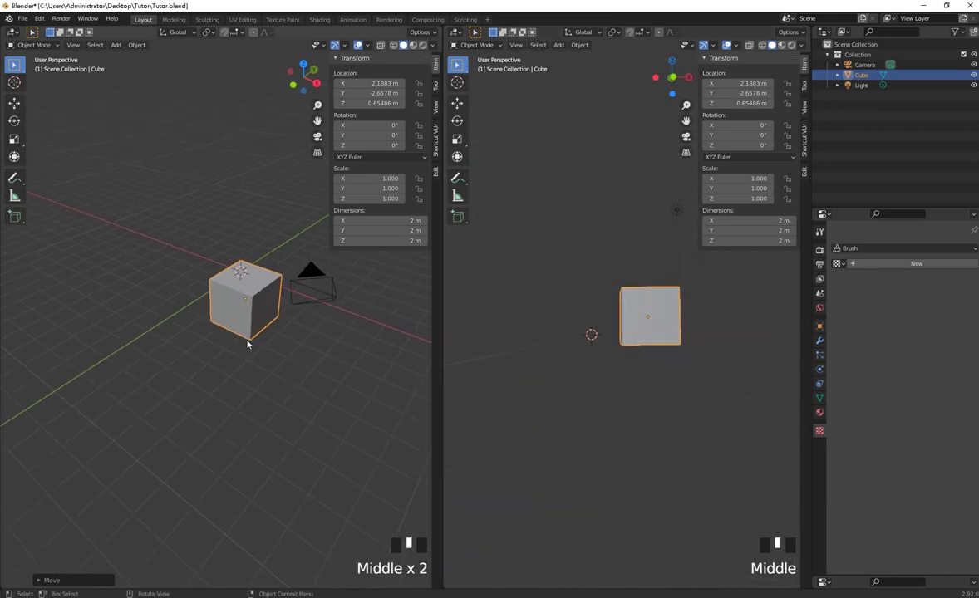
Step: Pick the cube in the left view and begin moving it toward Y -4.31 m
click(249, 285)
key(g)
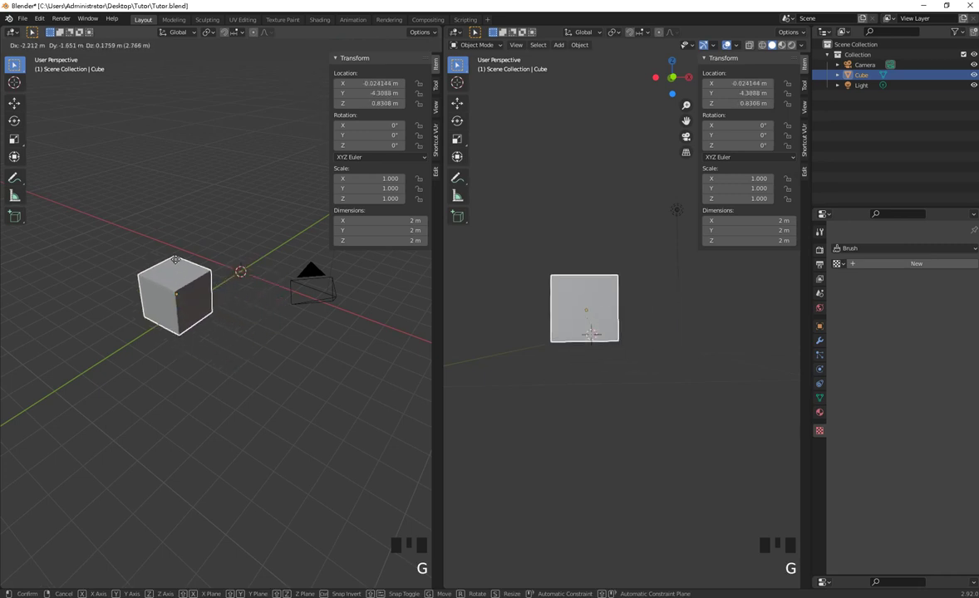
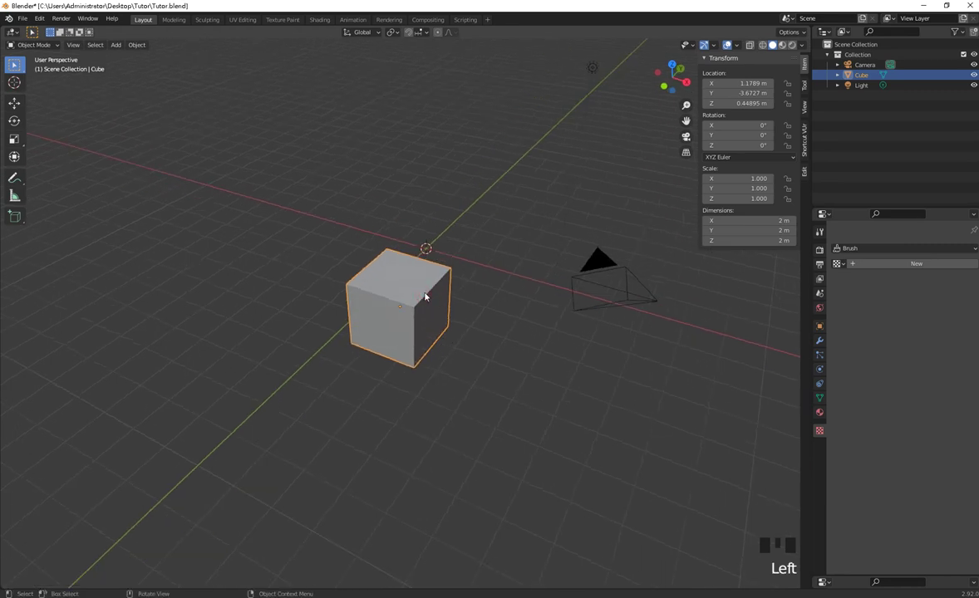
Step: Move, freely rotate and shrink the cube to about 0.185 scale near Y -3.33 m, Z 1.31 m
key(g)
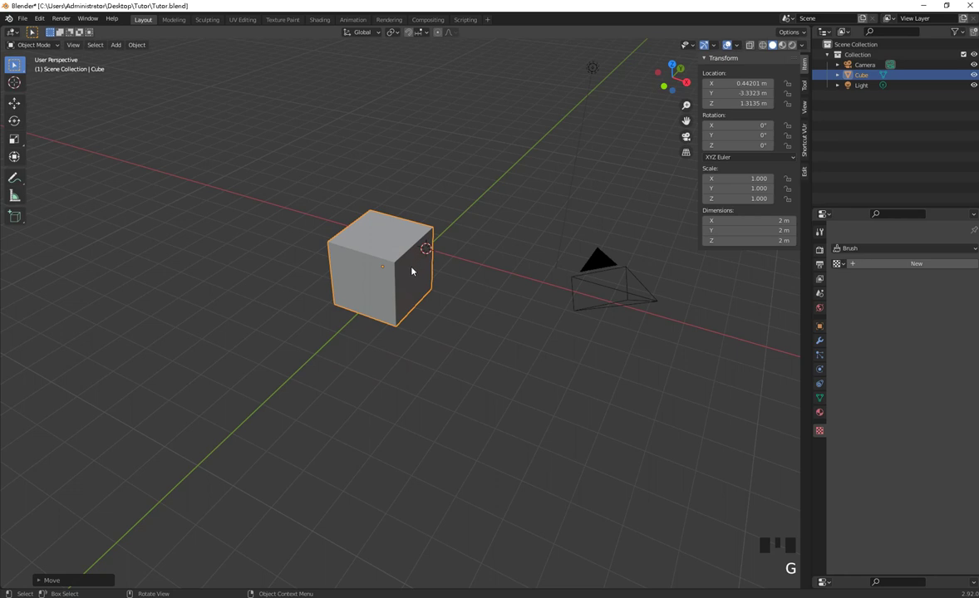
key(r)
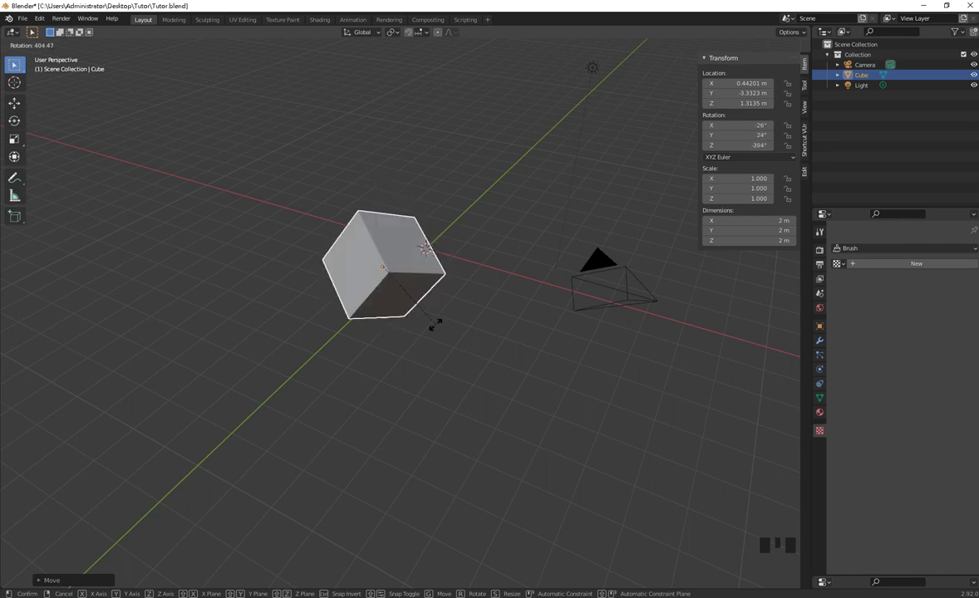
key(s)
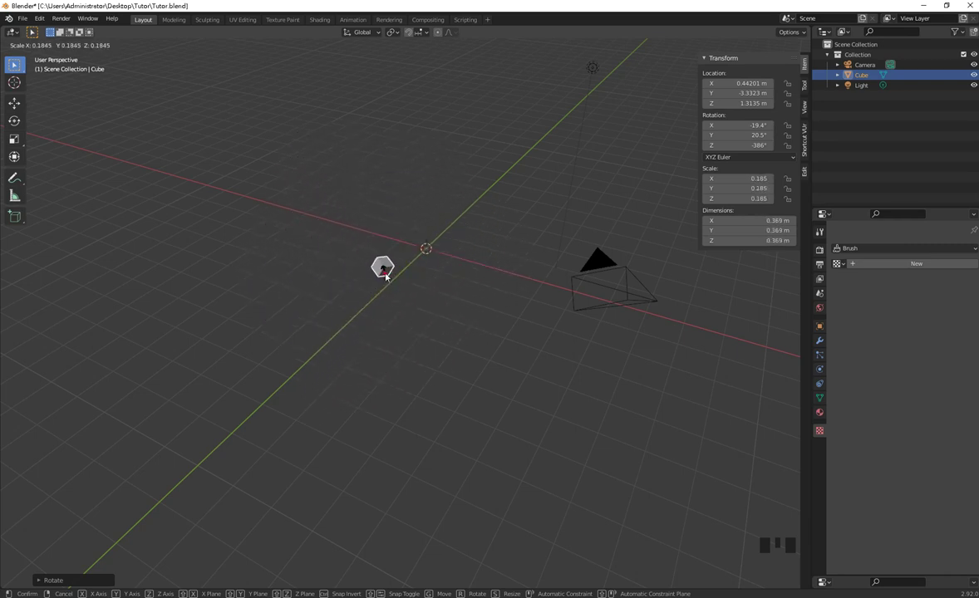
drag(412, 320, 486, 286)
scroll(up, 3)
drag(516, 248, 447, 285)
click(447, 285)
Step: Rotate the small cube further to roughly -28.7°, -1.07°, -369° and confirm
key(r)
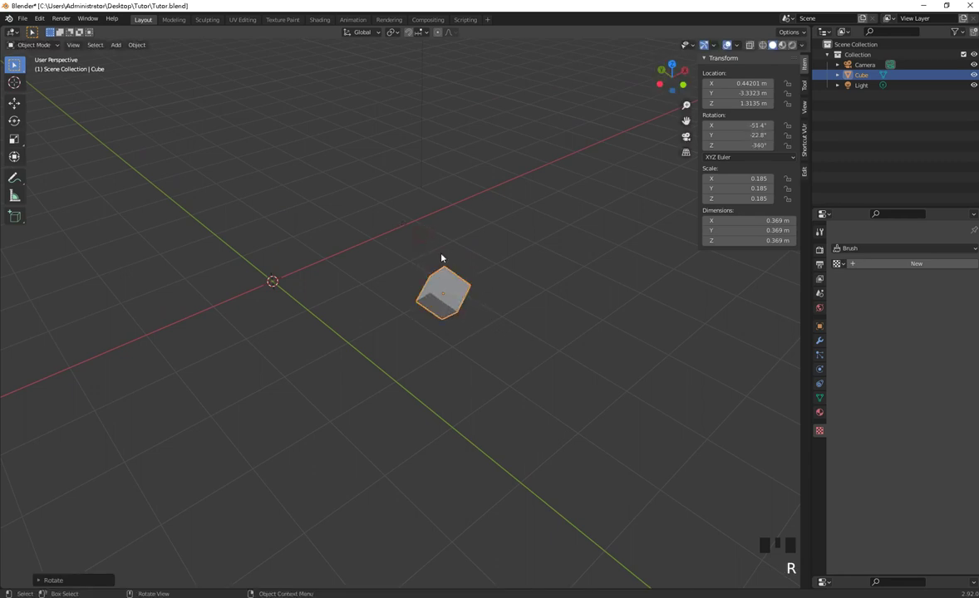
key(r)
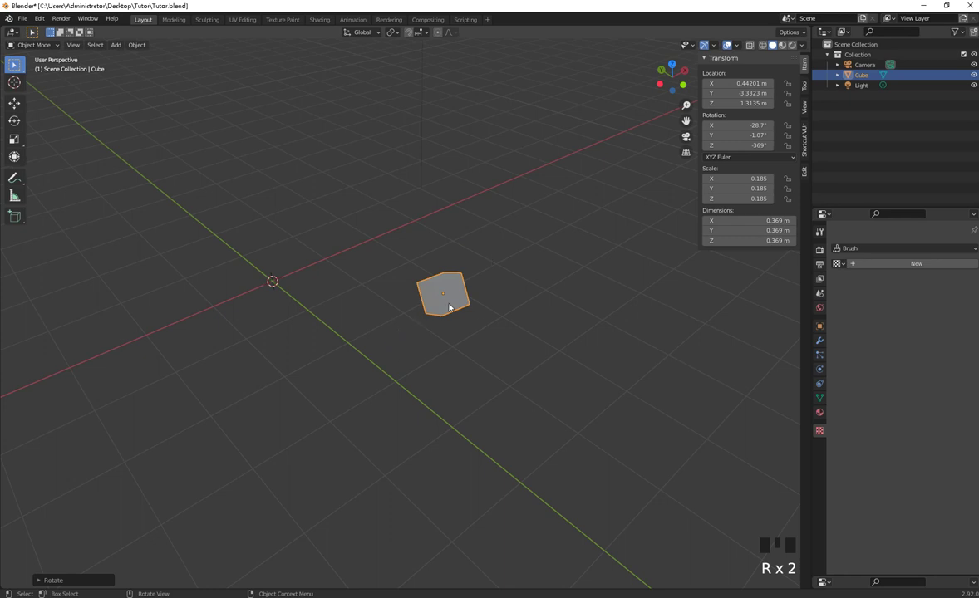
click(462, 304)
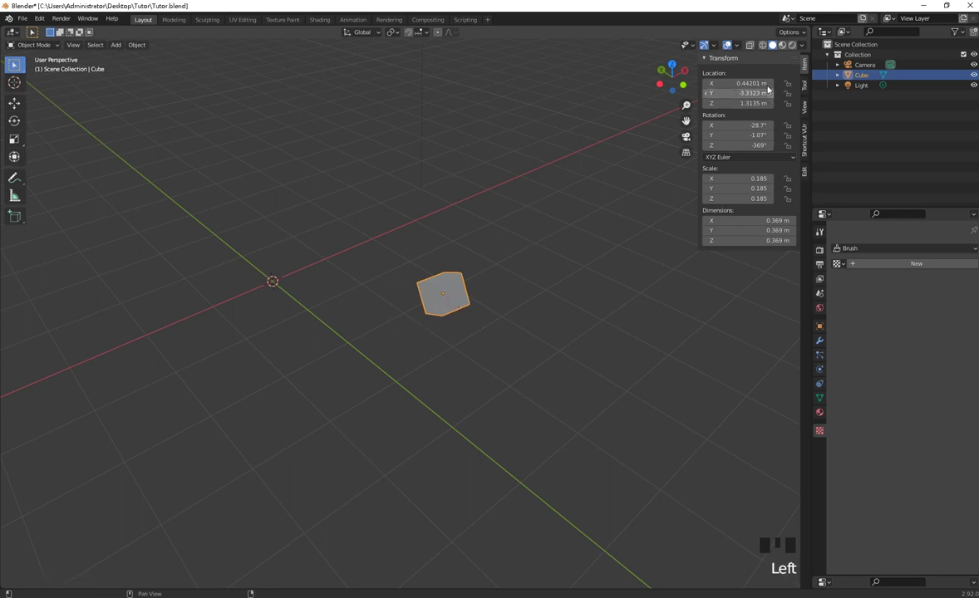
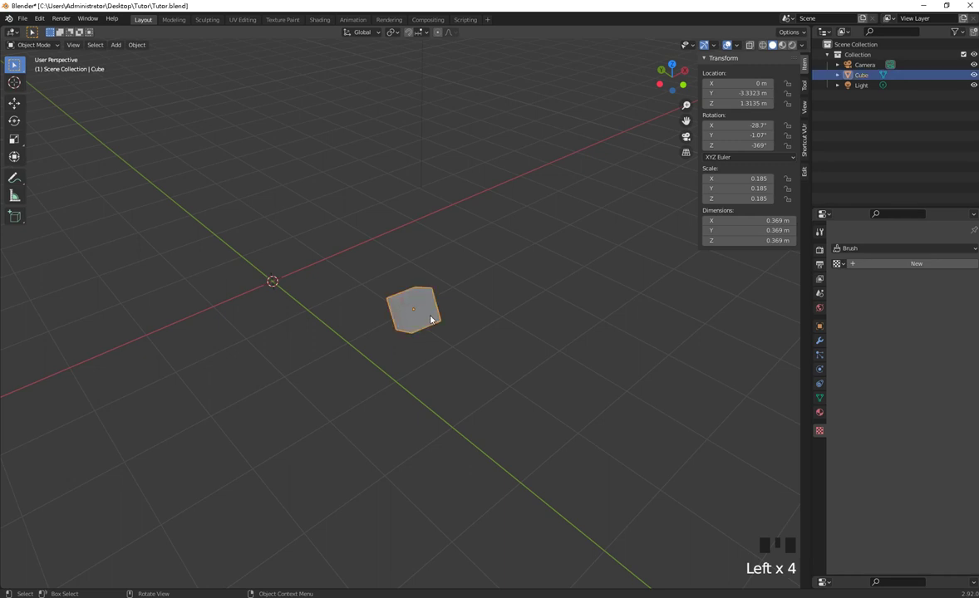
Step: Reset the cube's location to the origin with Alt+G, leaving the 0.185 scale
key(alt+g)
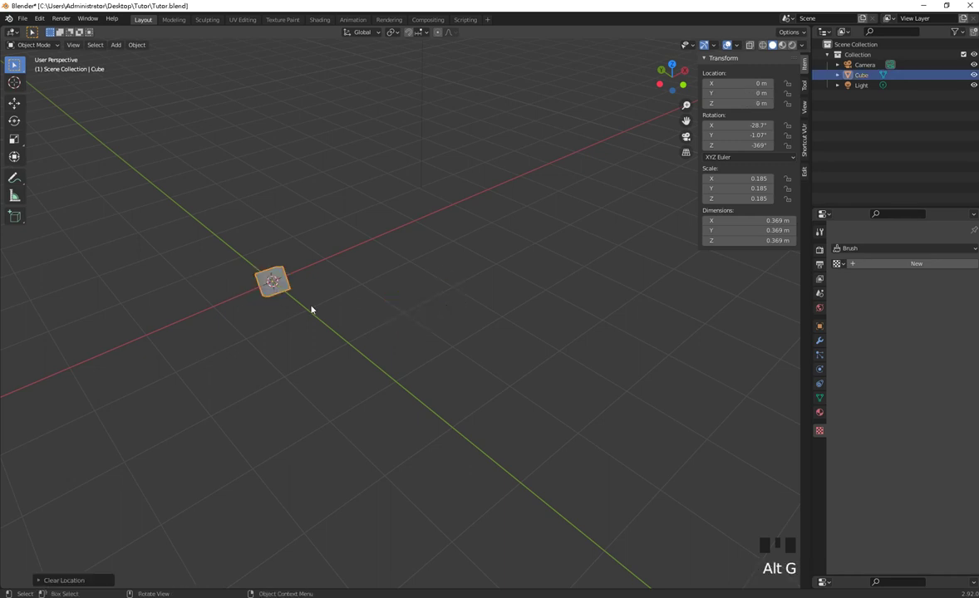
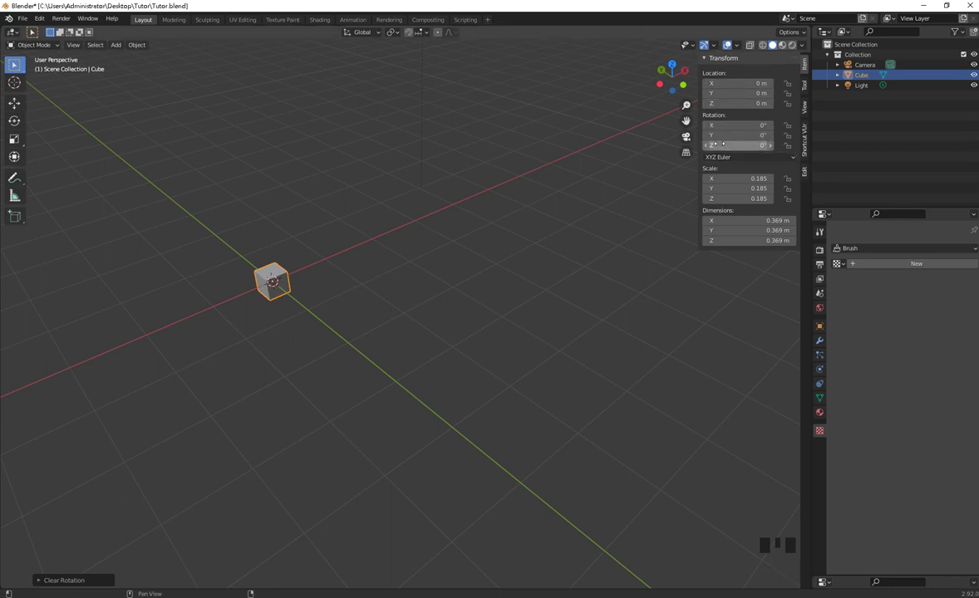
click(452, 344)
click(286, 275)
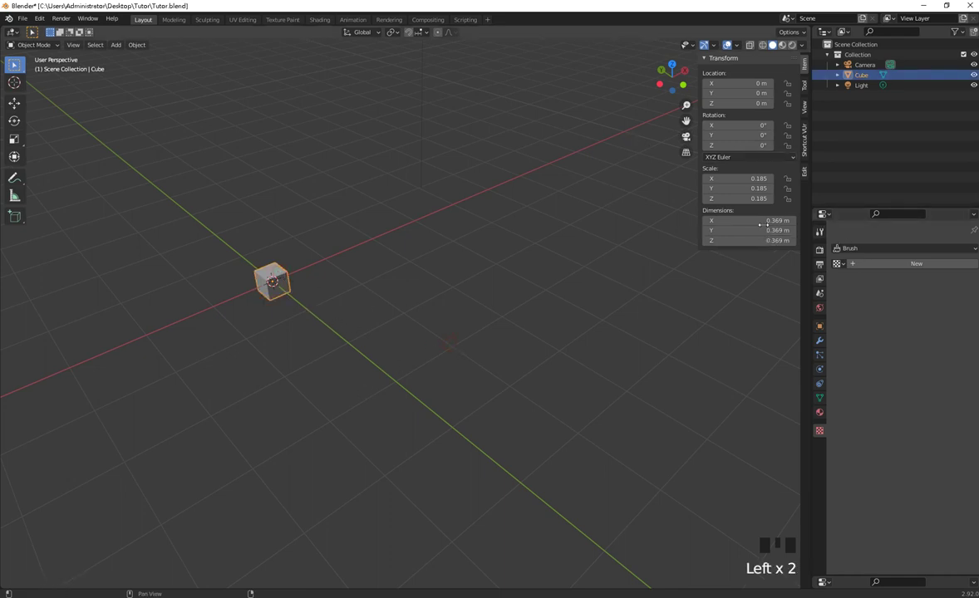
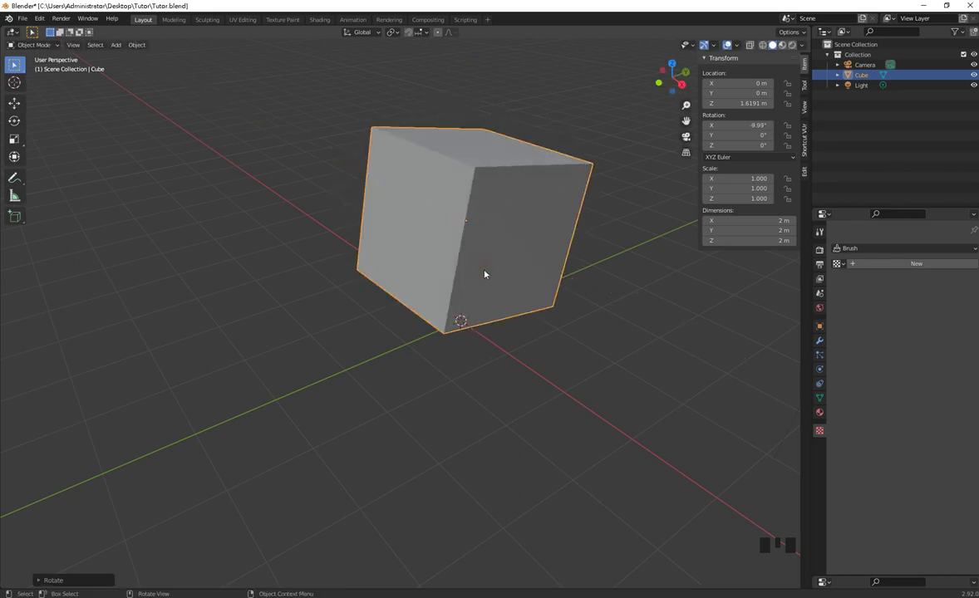
Step: Select the cube and clear its rotation back to zero
click(479, 260)
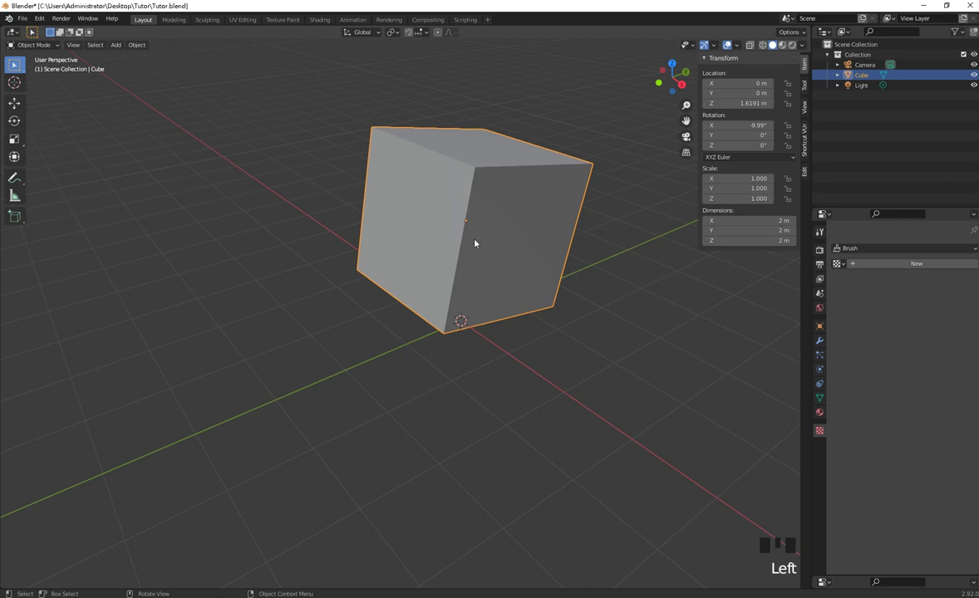
click(472, 245)
key(alt+r)
click(465, 249)
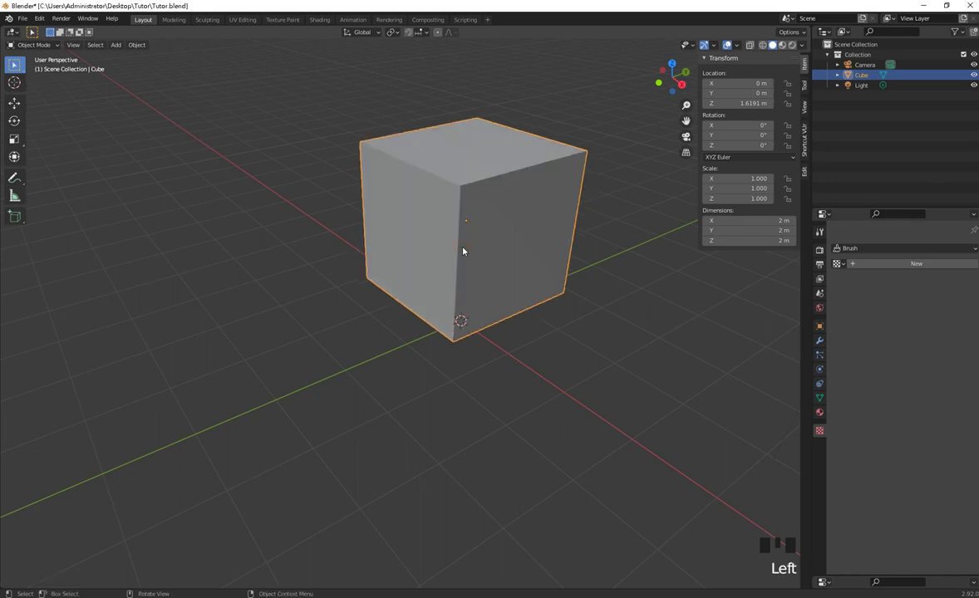
Step: Turn the cube exactly 30° around the Z axis and check it from another angle
key(r)
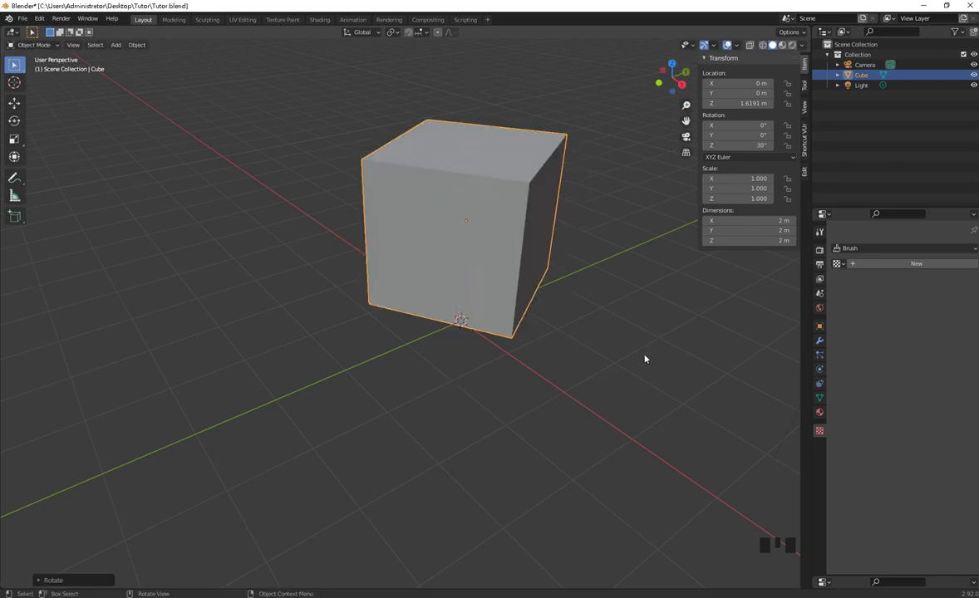
drag(453, 403, 434, 221)
click(433, 220)
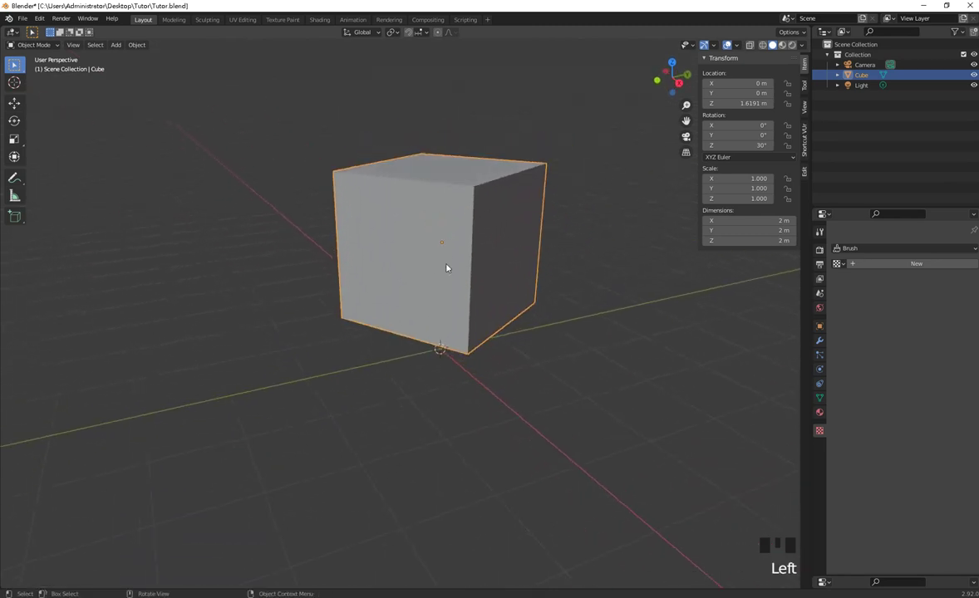
Step: Begin a scale on the 30°-turned cube, factors still at 1.0, later cancelled
key(s)
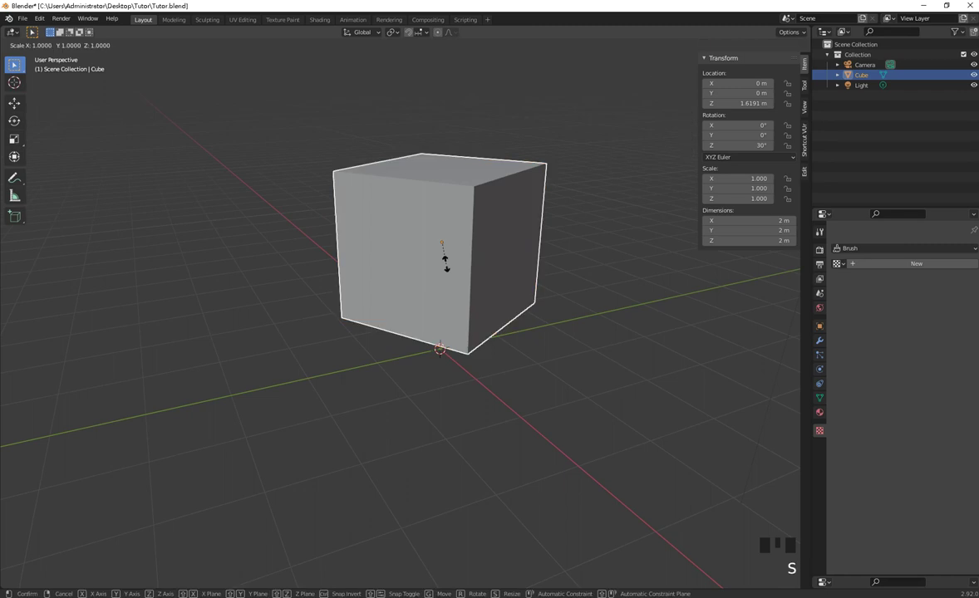
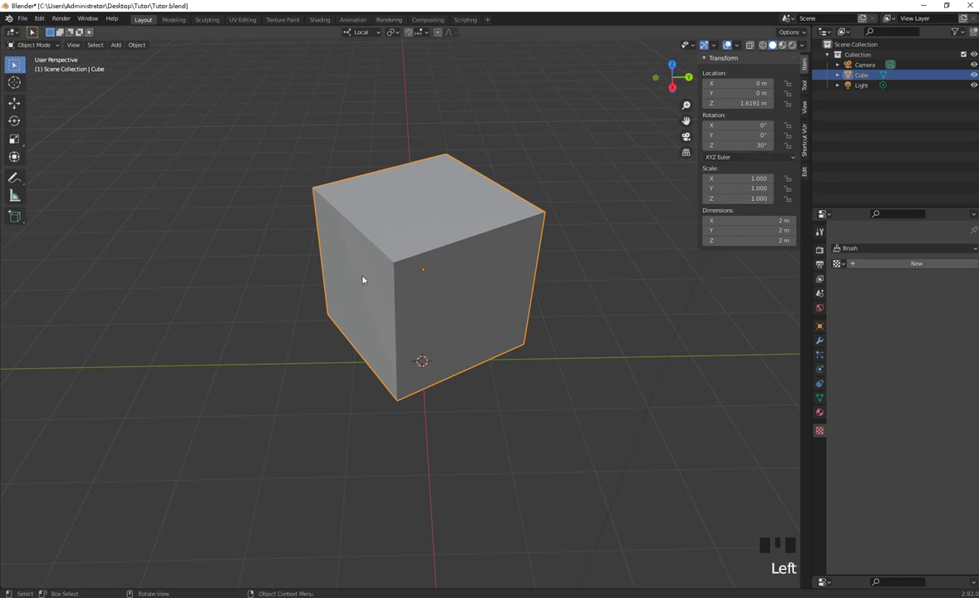
Step: Start scaling the cube by 2 along its local X axis
key(s)
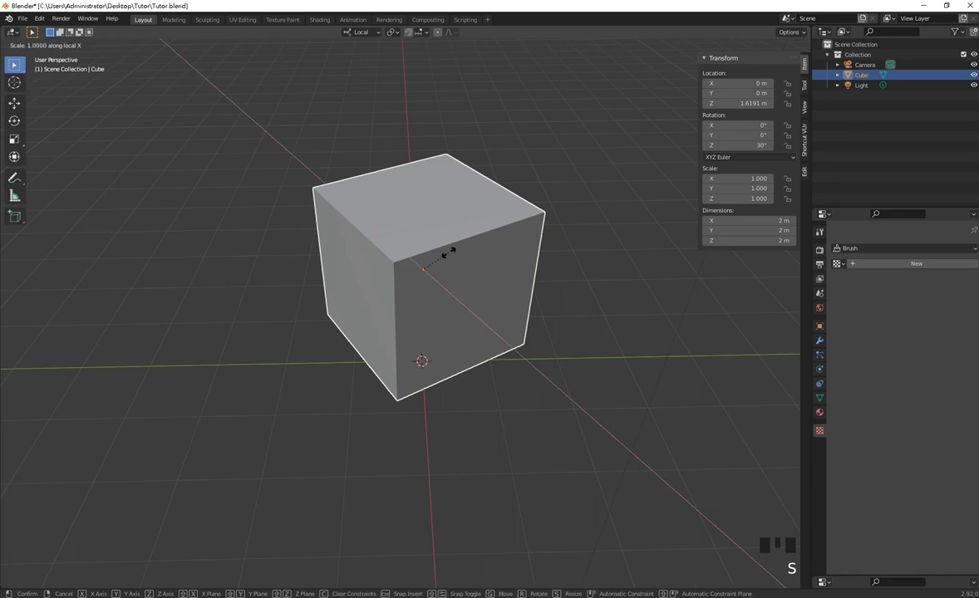
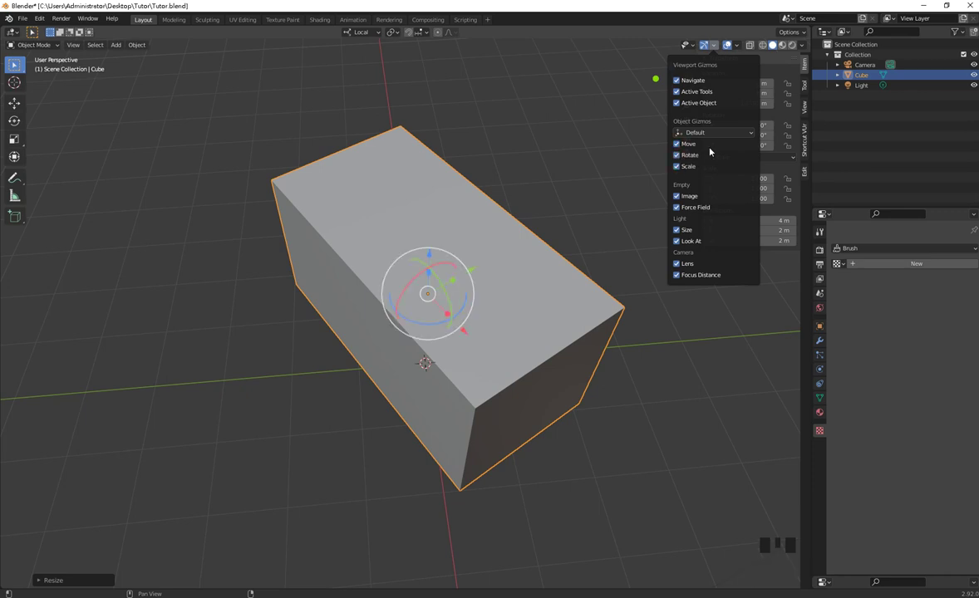
Step: Dismiss the gizmo options and slide the 4 m cube along its local X arrow
drag(499, 238, 620, 213)
click(620, 212)
click(530, 384)
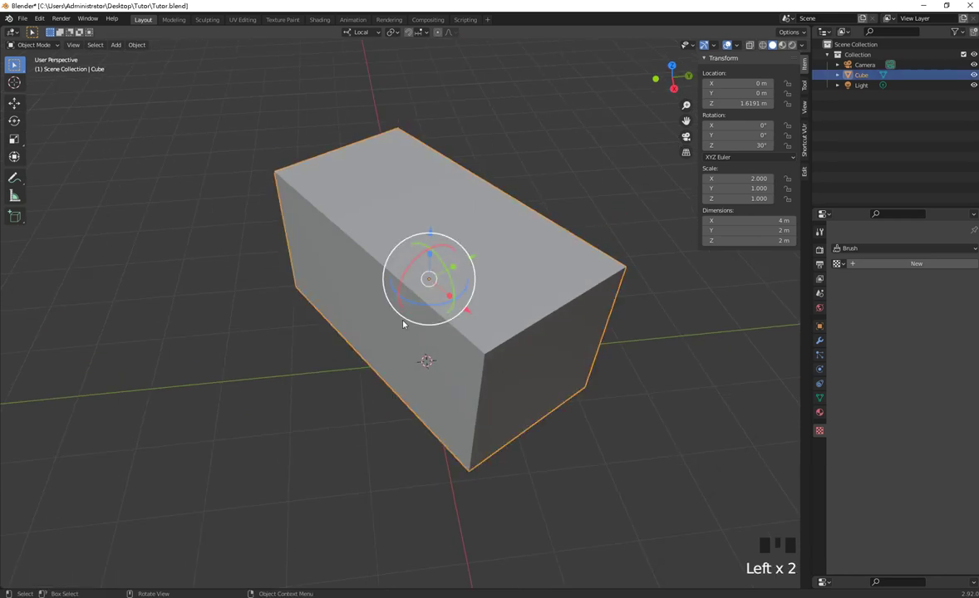